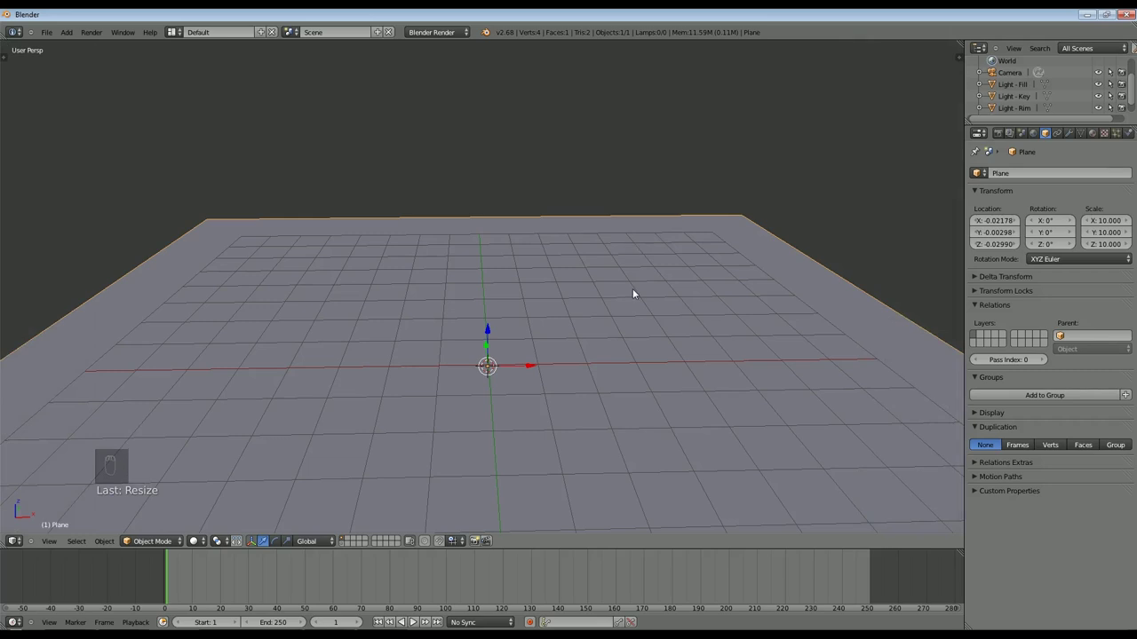
- Subdivide the plane with 70 cuts from top view, giving a 5,041-face grid
key(Tab)
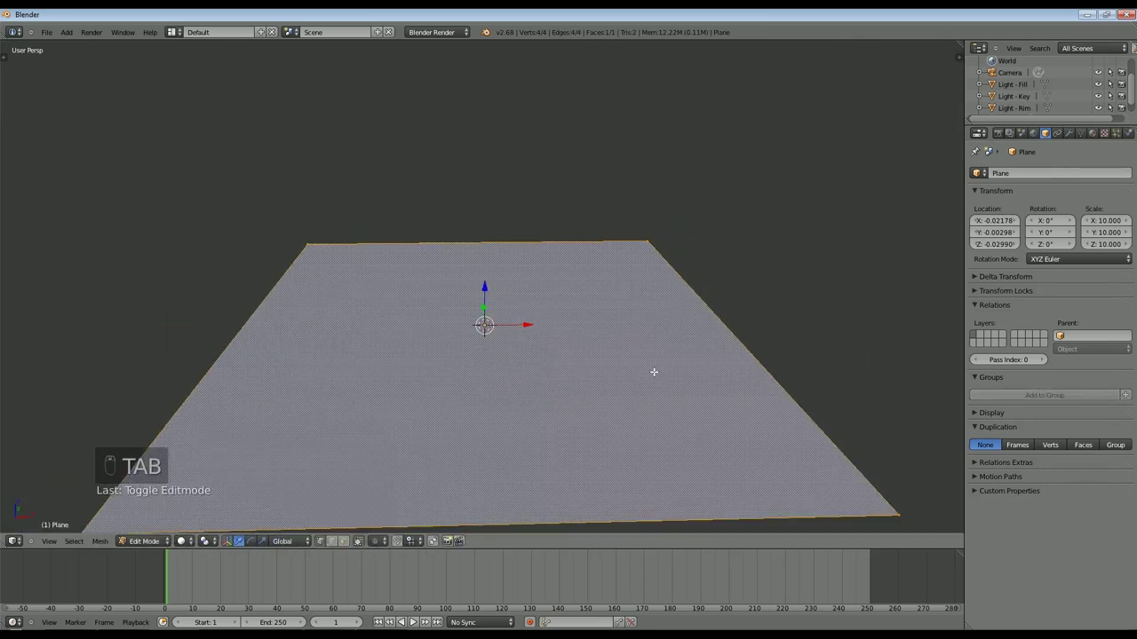
key(KP_7)
key(t)
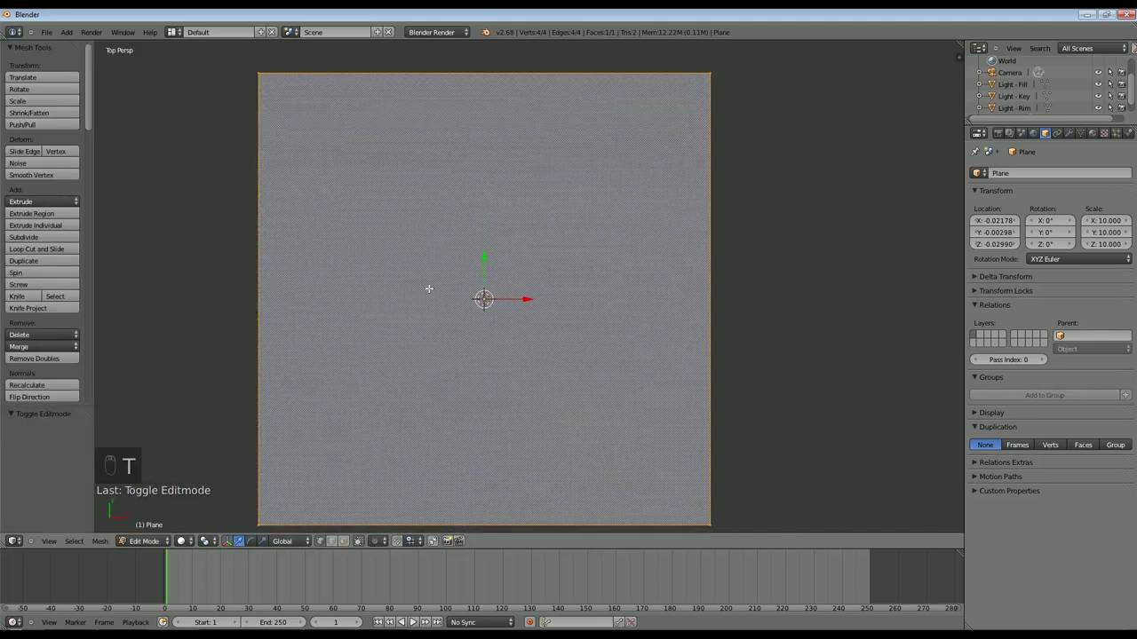
key(w)
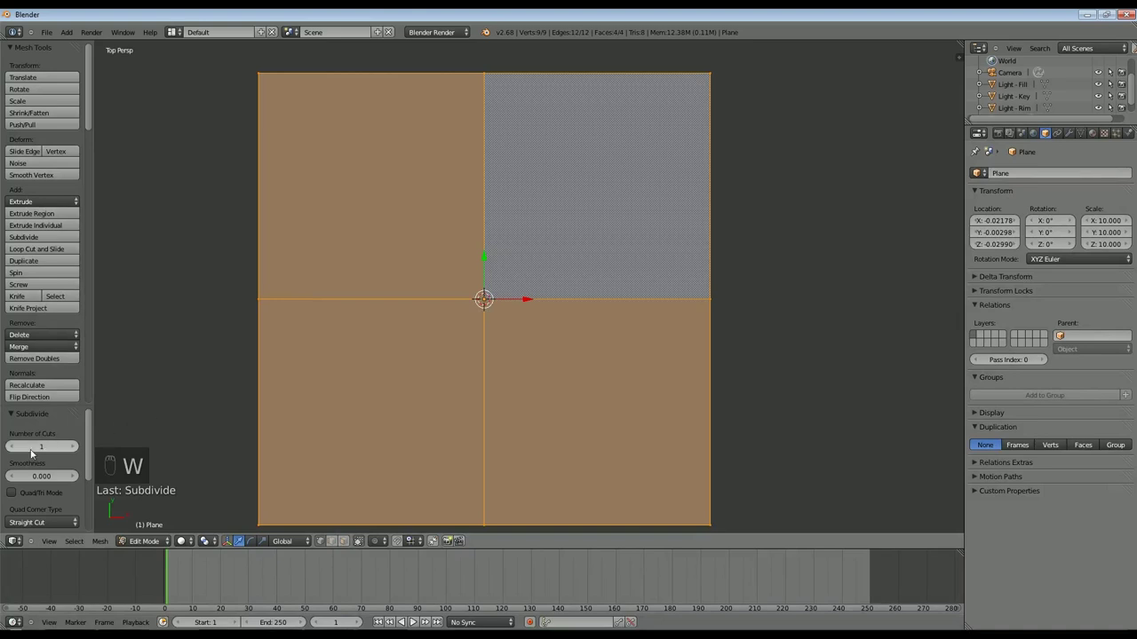
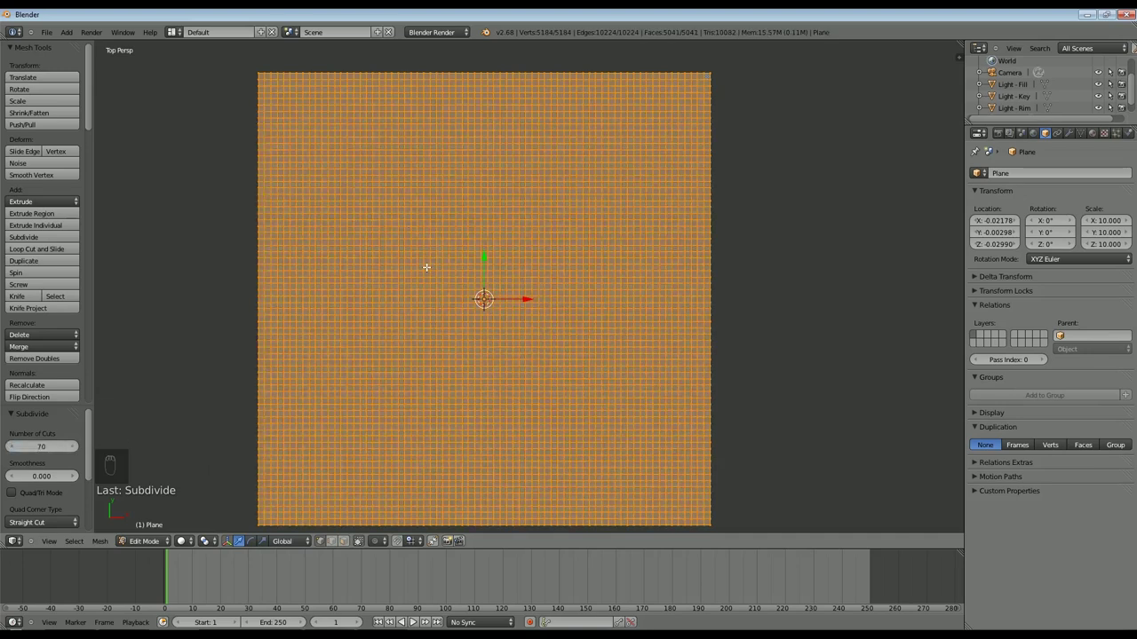
key(Tab)
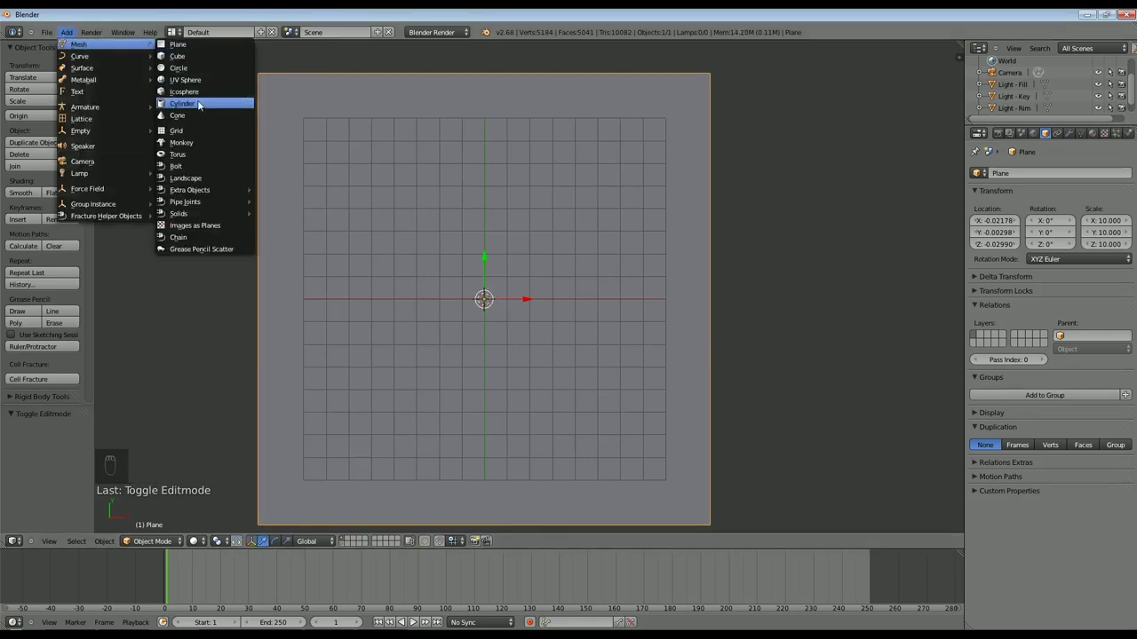
- Add a cylinder, scale it down small and give it a new green material
click(611, 289)
middle_click(606, 250)
middle_click(617, 240)
key(s)
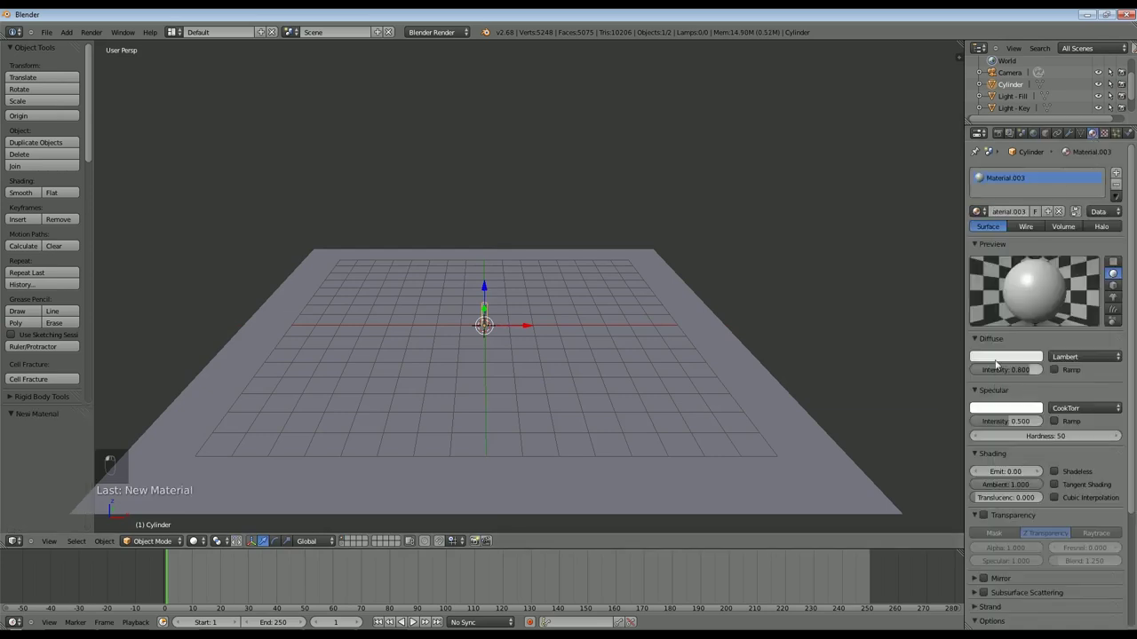
middle_click(946, 219)
- Add a Bézier circle, scale it up past the grid and start editing its control points
key(KP_7)
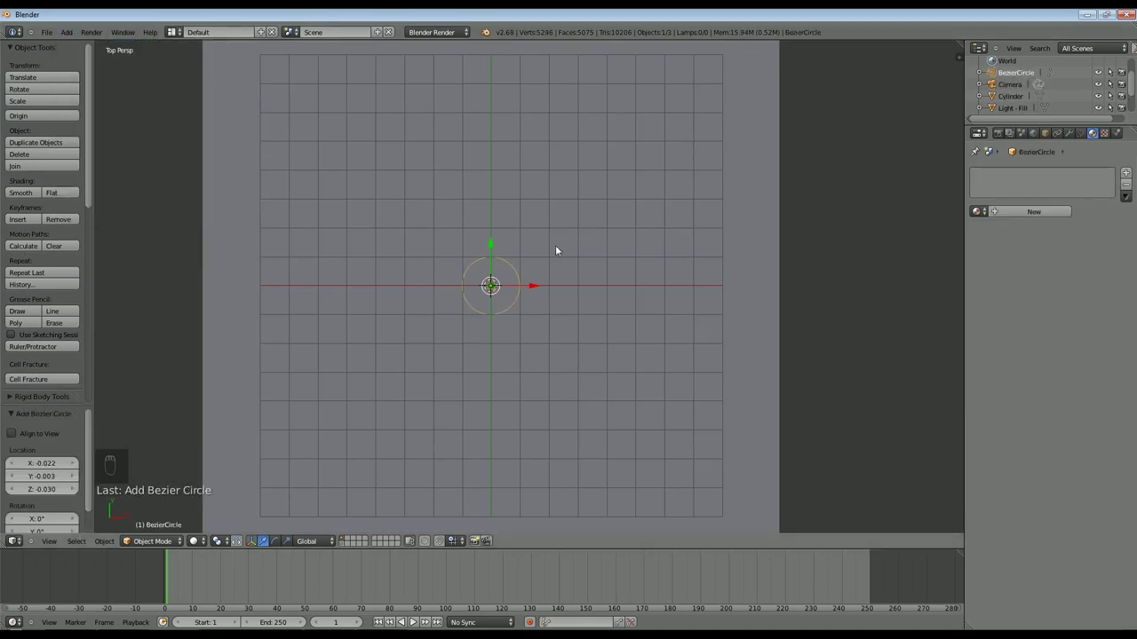
key(s)
key(s)
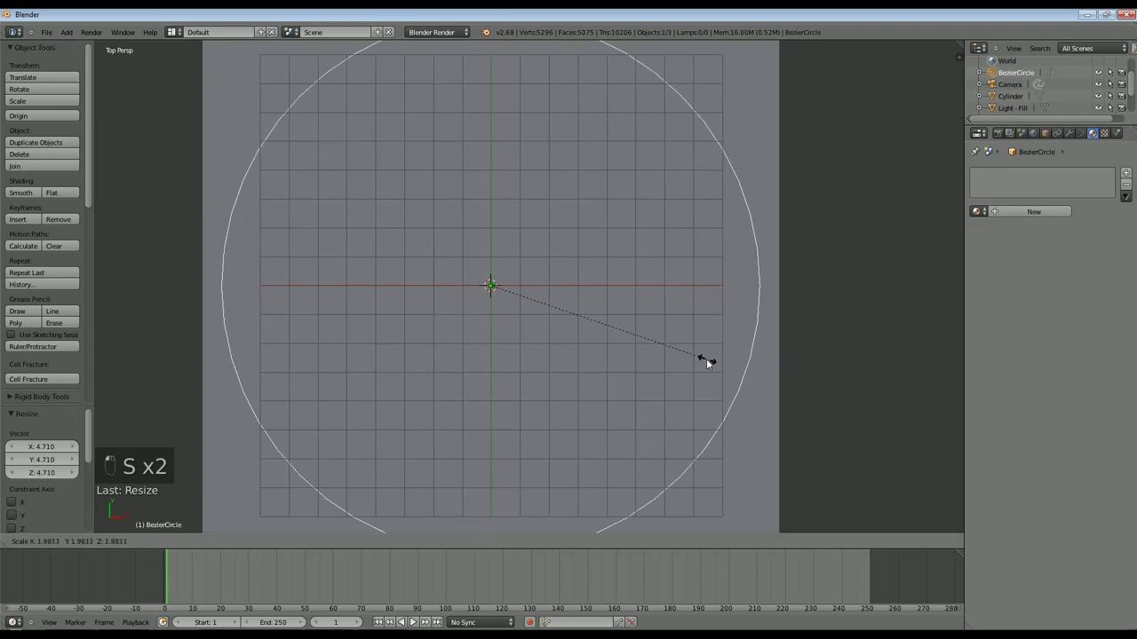
key(Tab)
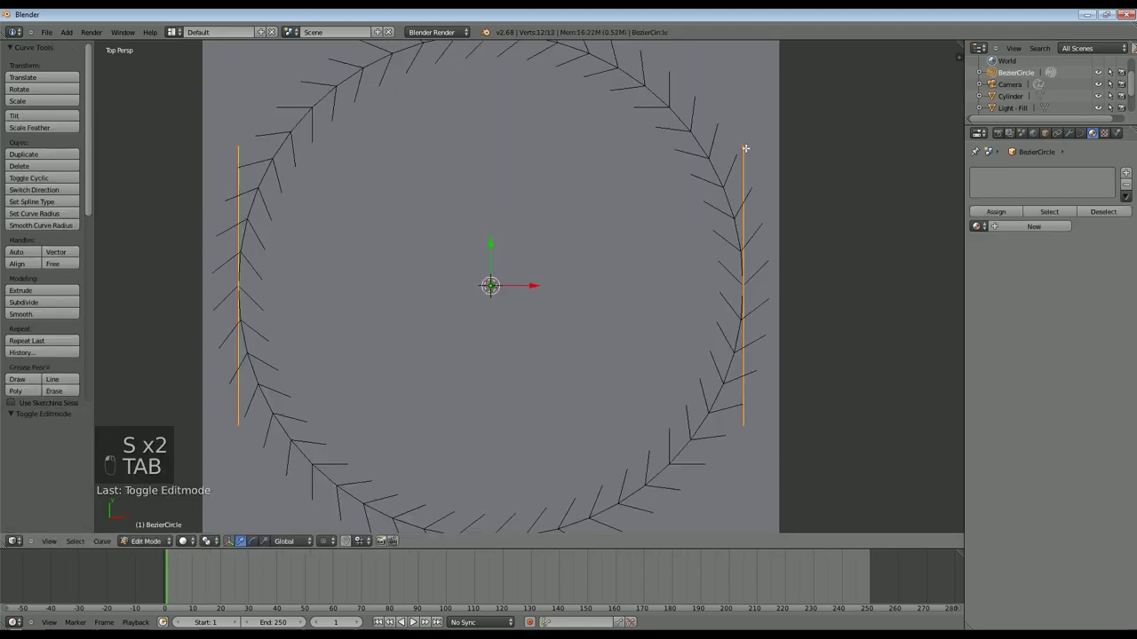
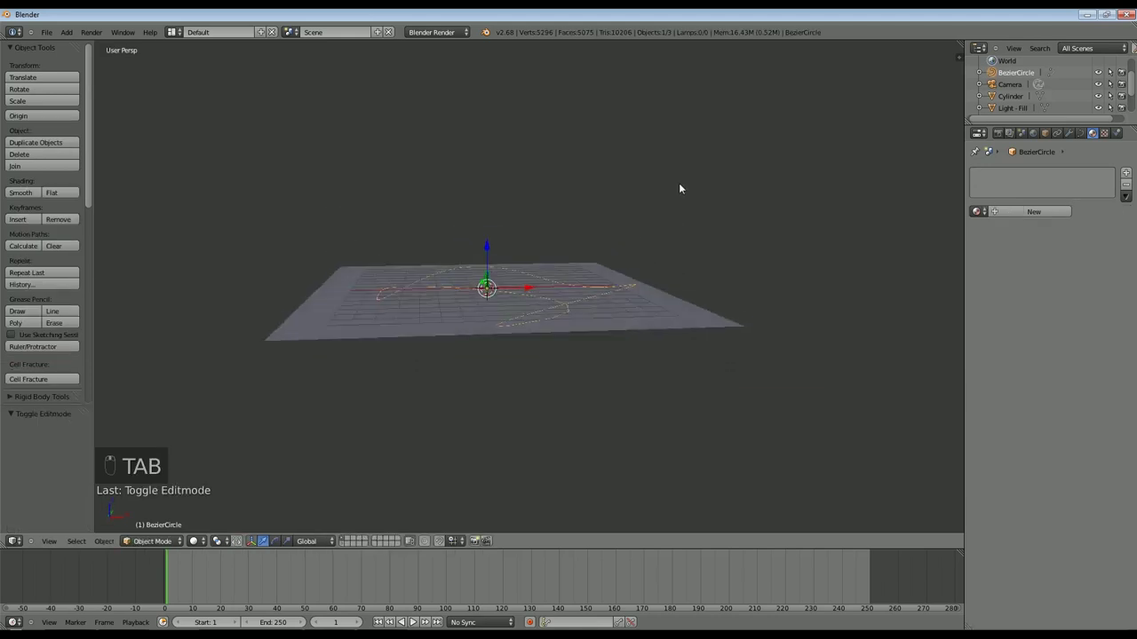
- Apply the cylinder's rotation and scale and constrain it to follow the Bézier path
click(669, 238)
click(600, 236)
drag(601, 236, 1060, 240)
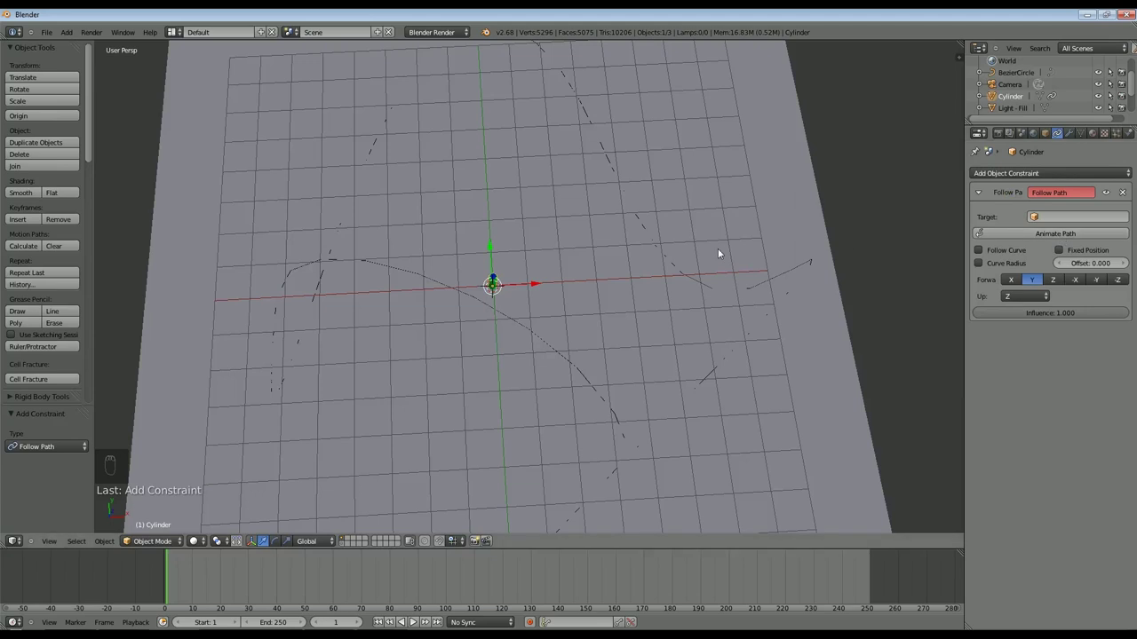
key(ctrl+a)
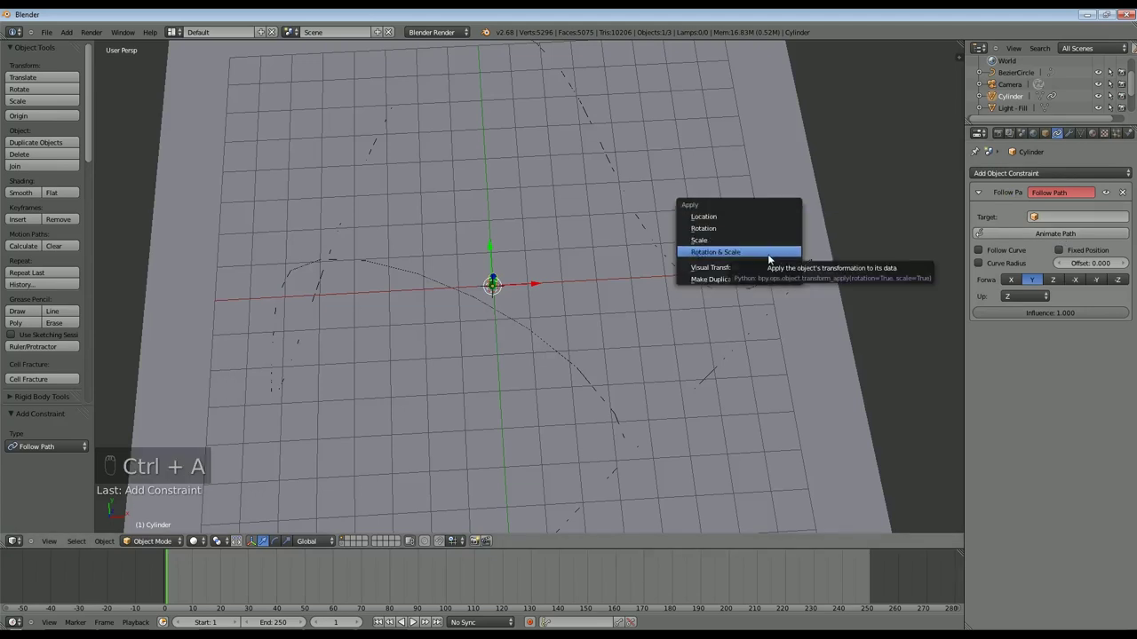
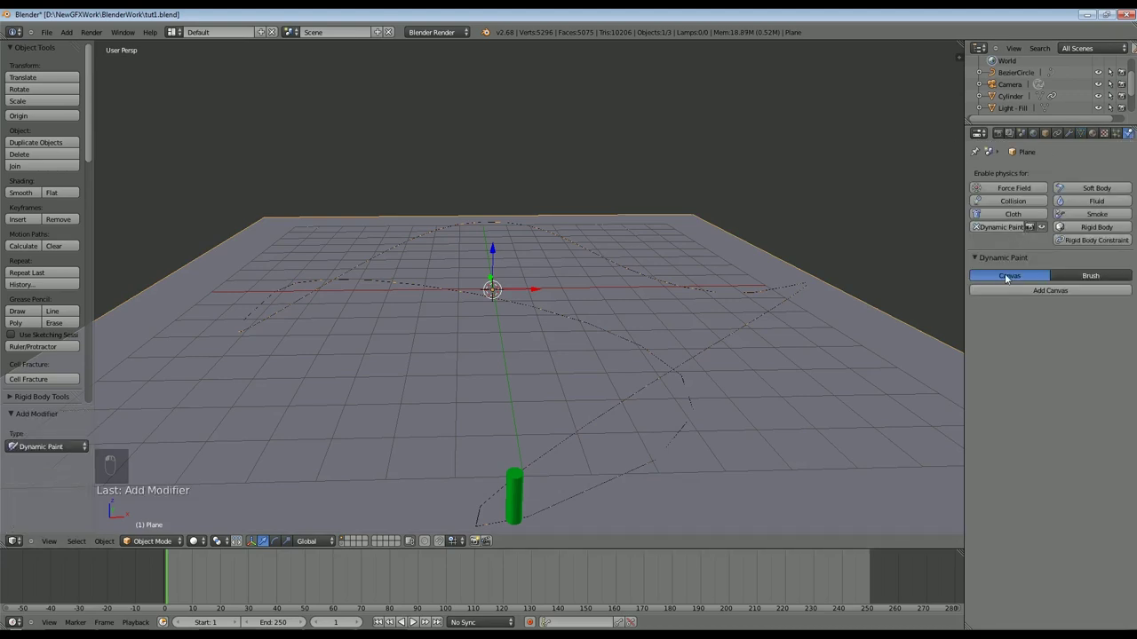
- Make the plane a Dynamic Paint weight canvas (dp_weight) with the cylinder as brush, then play
middle_click(1064, 292)
drag(1064, 292, 1022, 229)
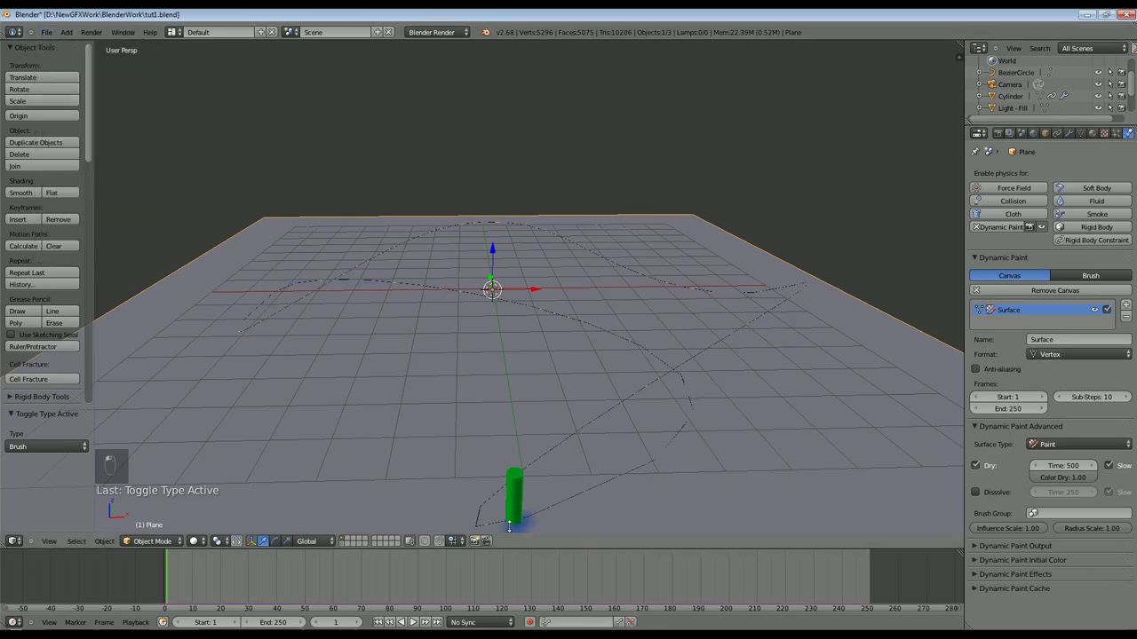
drag(842, 496, 1000, 554)
drag(1052, 337, 1061, 396)
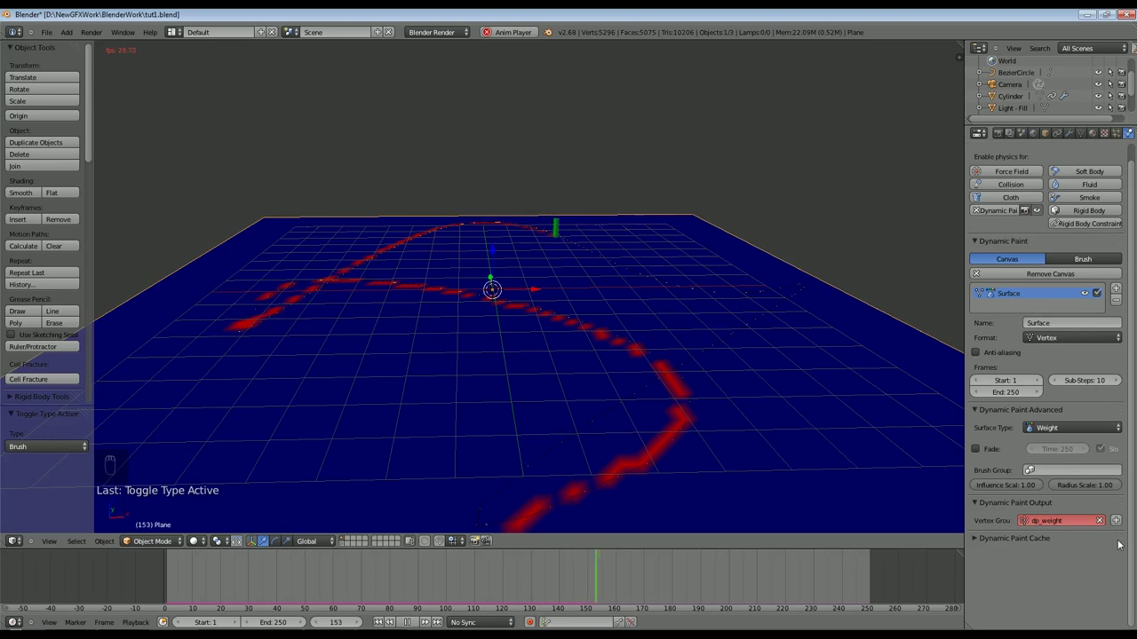
- Set the cylinder brush to paint by Mesh Volume + Proximity with distance 1.0
drag(1116, 523, 1063, 530)
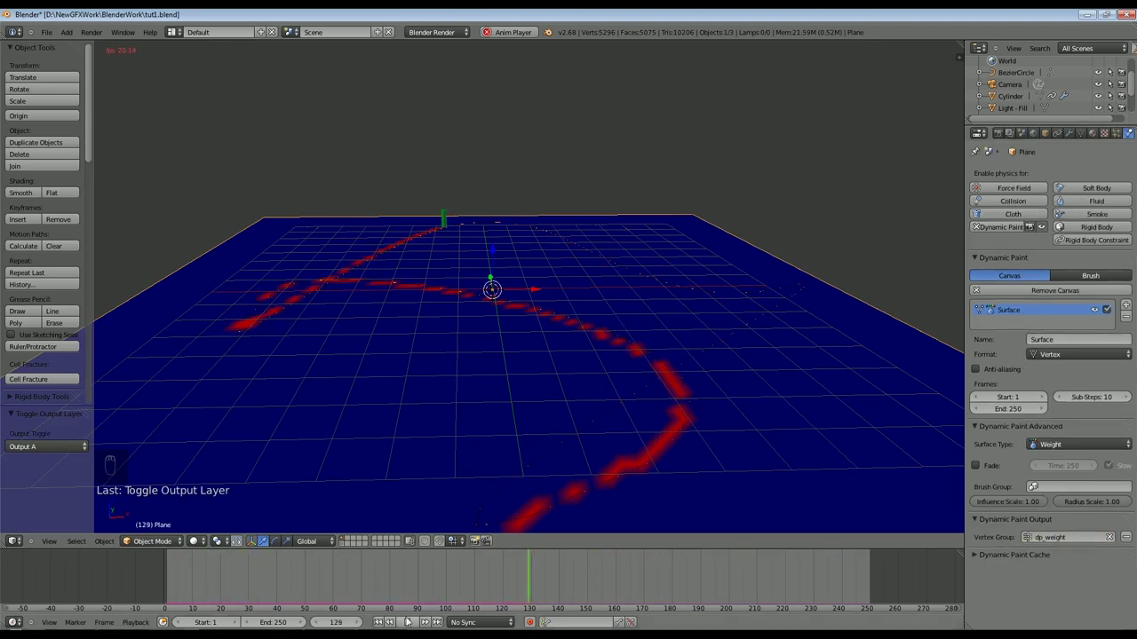
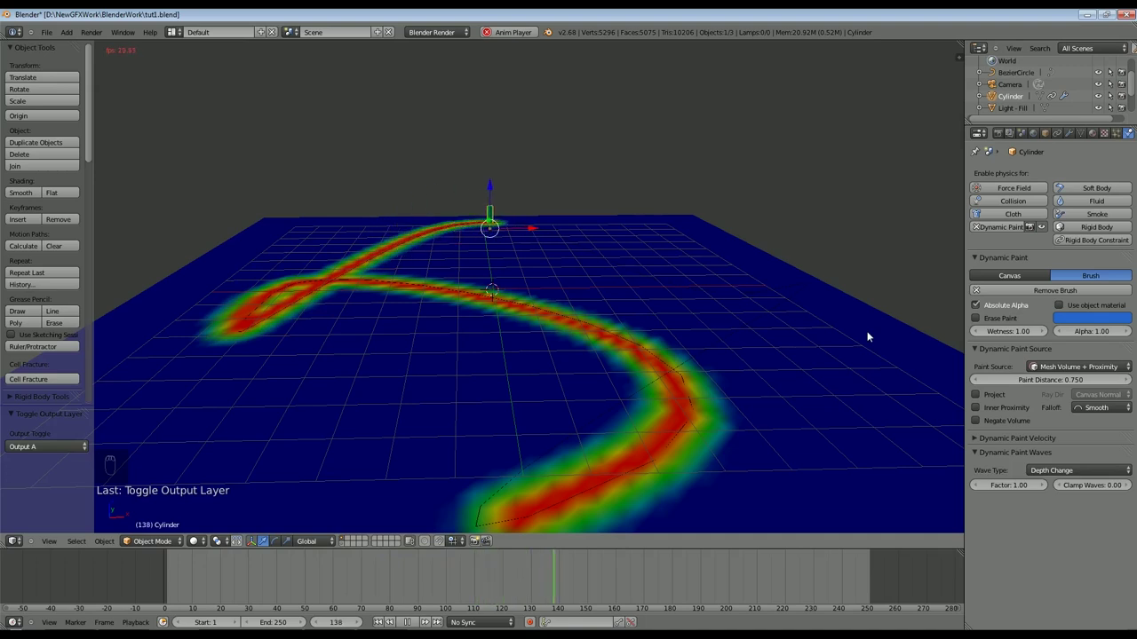
- Lower the brush paint distance to 0.75 and enable anti-aliasing on the plane canvas
click(716, 404)
drag(709, 396, 746, 462)
drag(746, 462, 749, 447)
drag(749, 448, 978, 472)
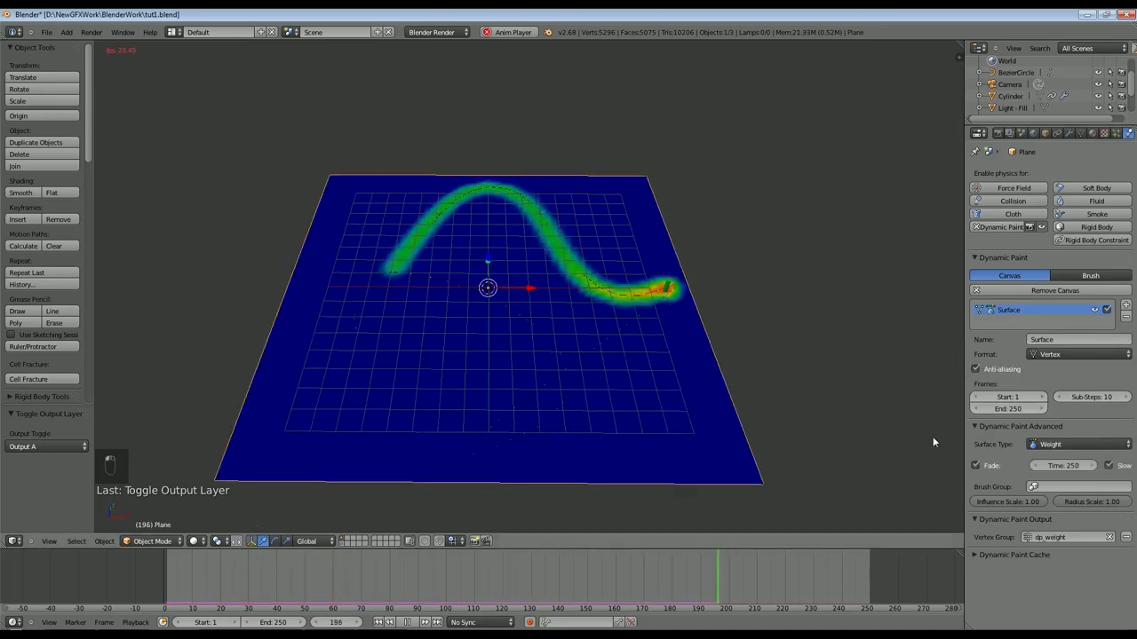
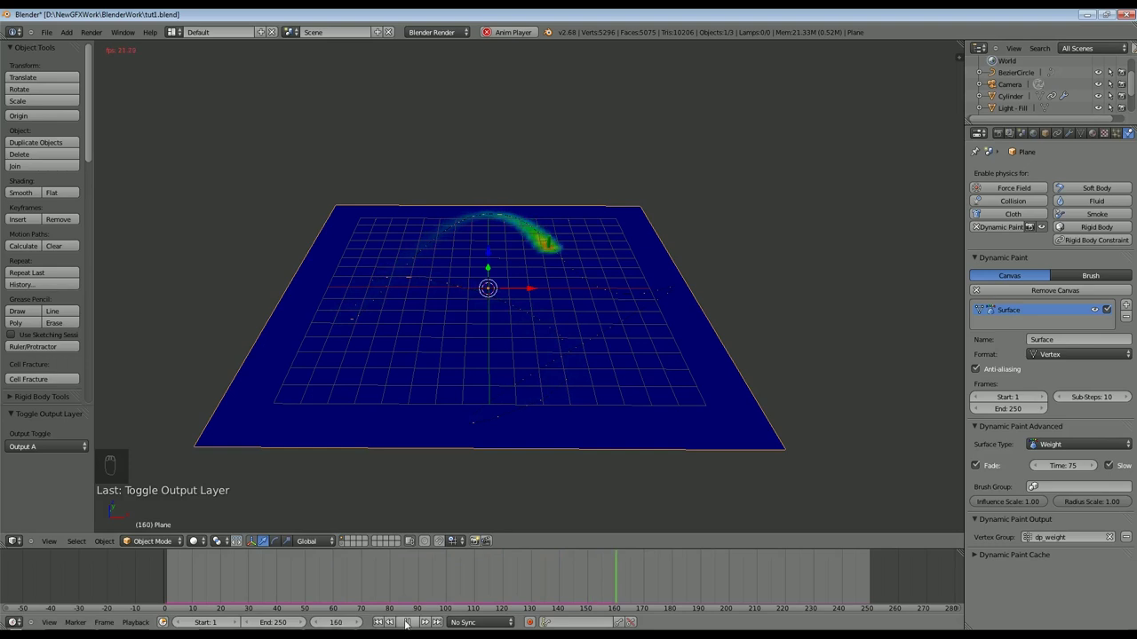
- Bake the canvas's dynamic paint cache for 250 frames, scrub to check, and rewind to frame 1
drag(817, 443, 625, 417)
middle_click(625, 416)
drag(625, 417, 216, 432)
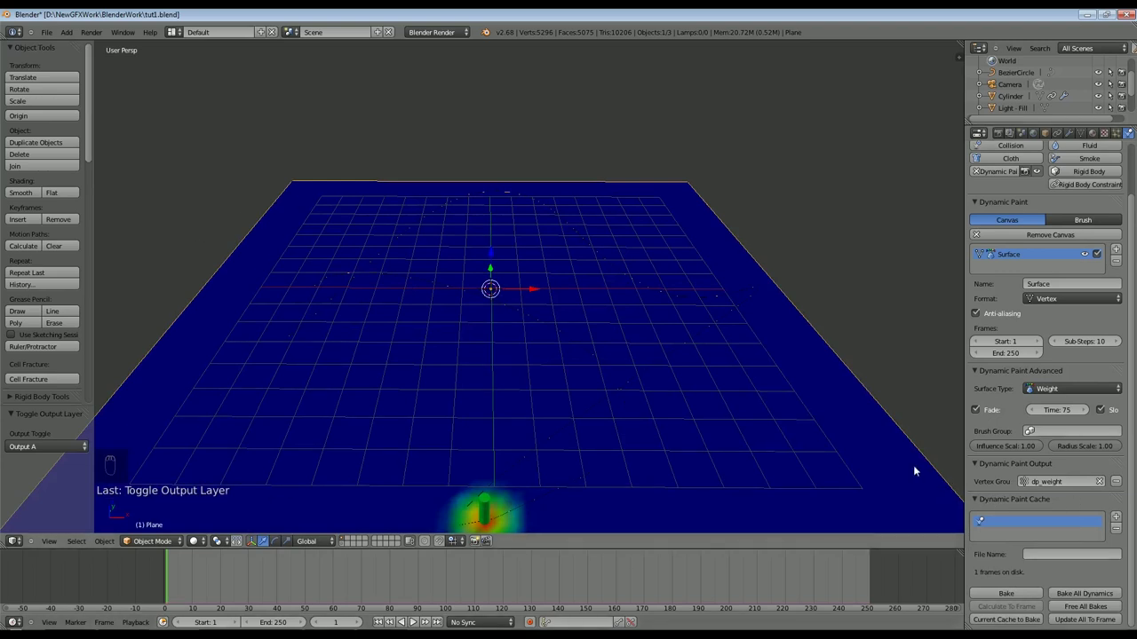
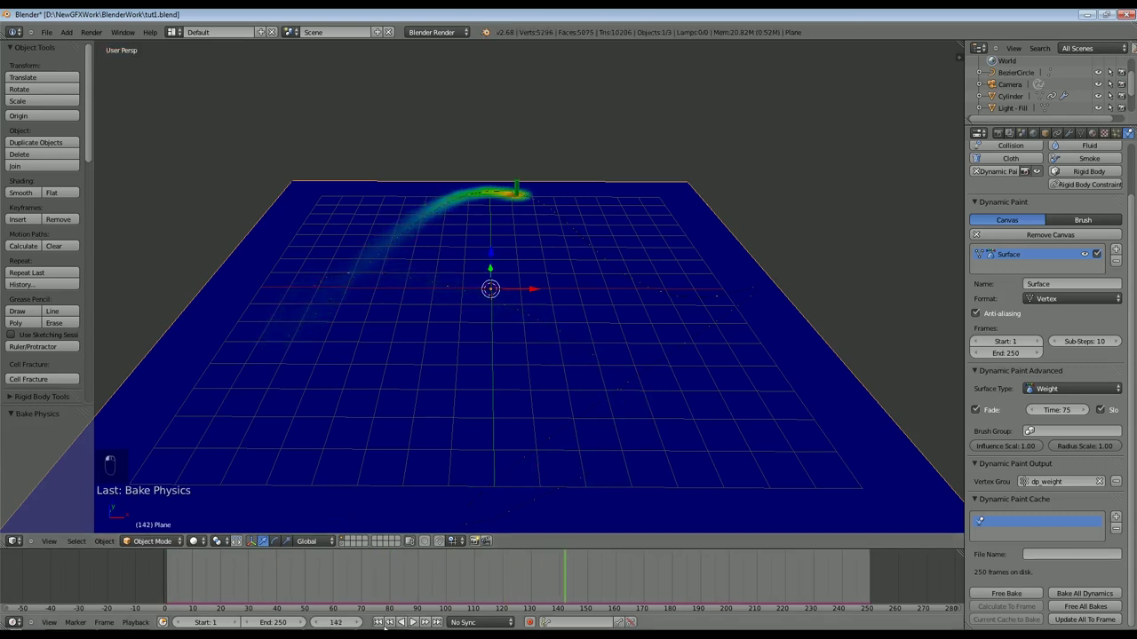
drag(486, 511, 661, 400)
- Move the cylinder and Bézier circle to another layer, leaving the painted plane selected
key(m)
drag(662, 400, 764, 423)
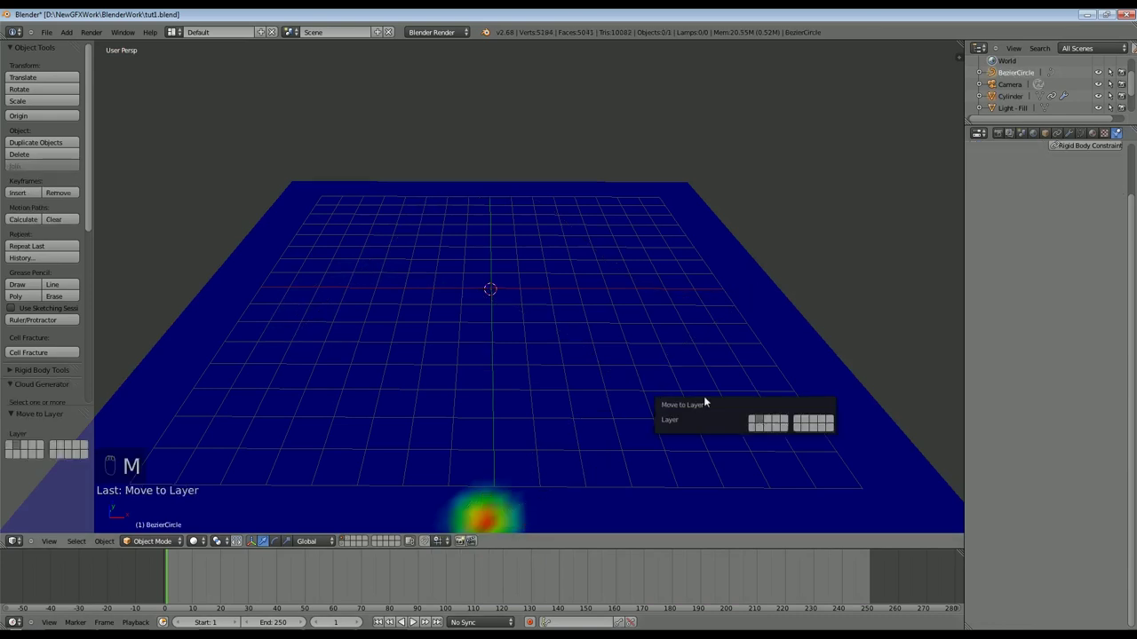
drag(419, 620, 518, 307)
drag(735, 353, 109, 546)
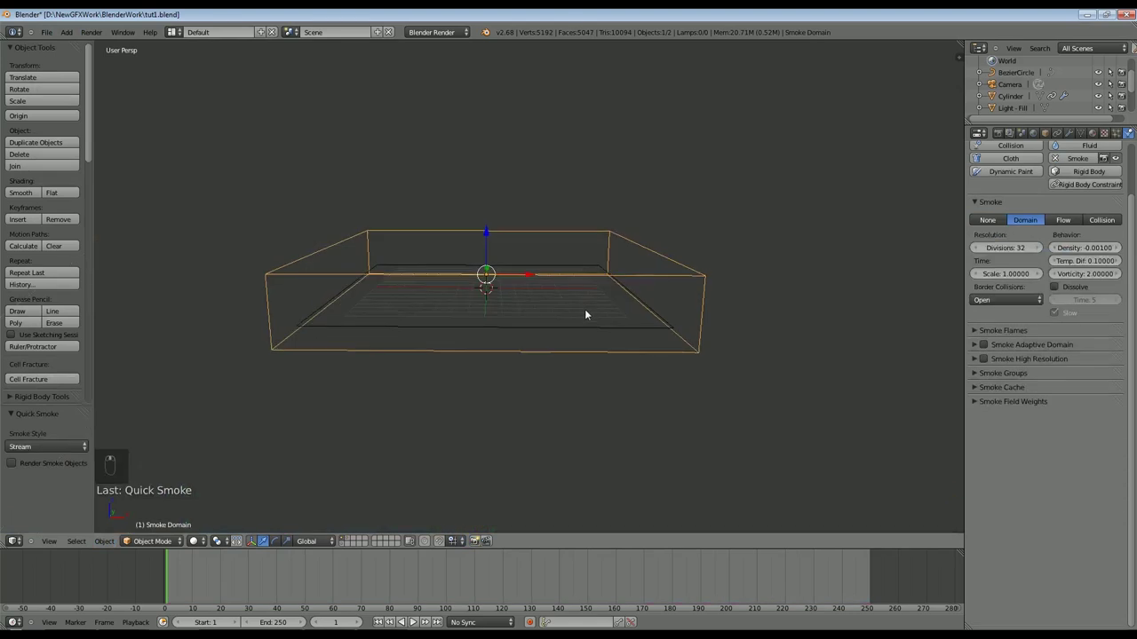
- Add Quick Smoke to the plane and fit the smoke domain over it from front view
drag(496, 381, 1050, 138)
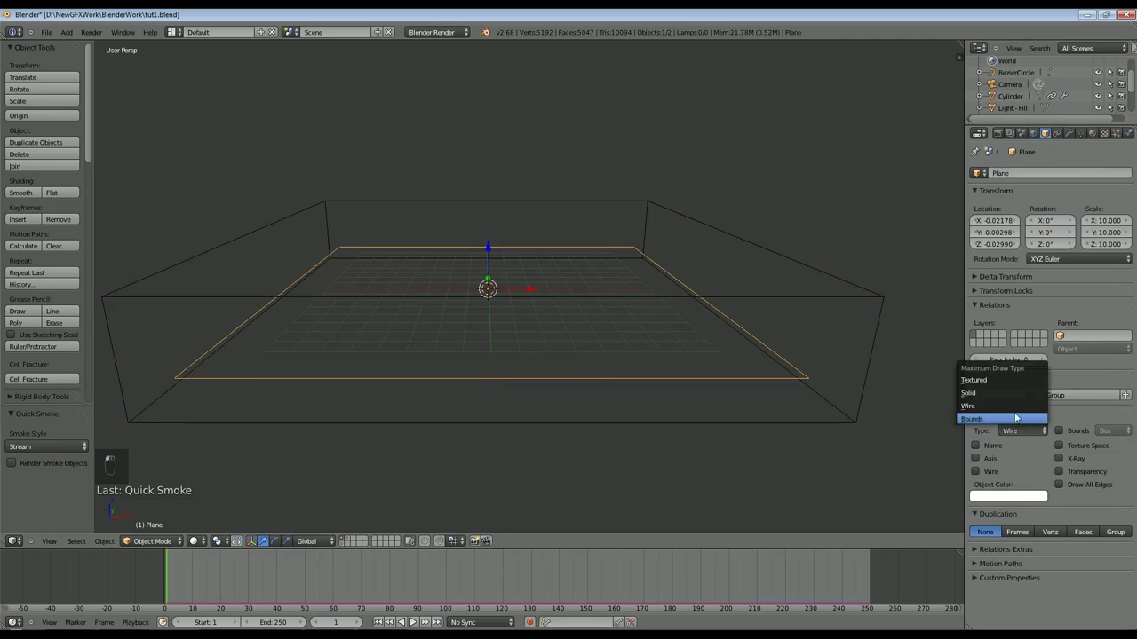
drag(638, 421, 723, 243)
key(KP_1)
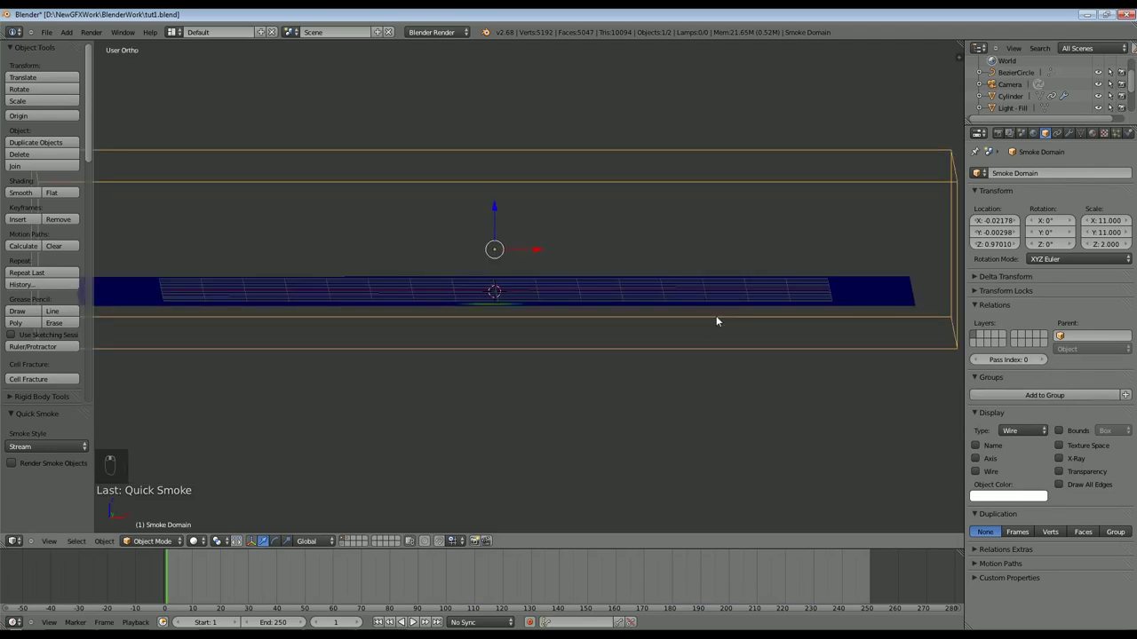
key(Tab)
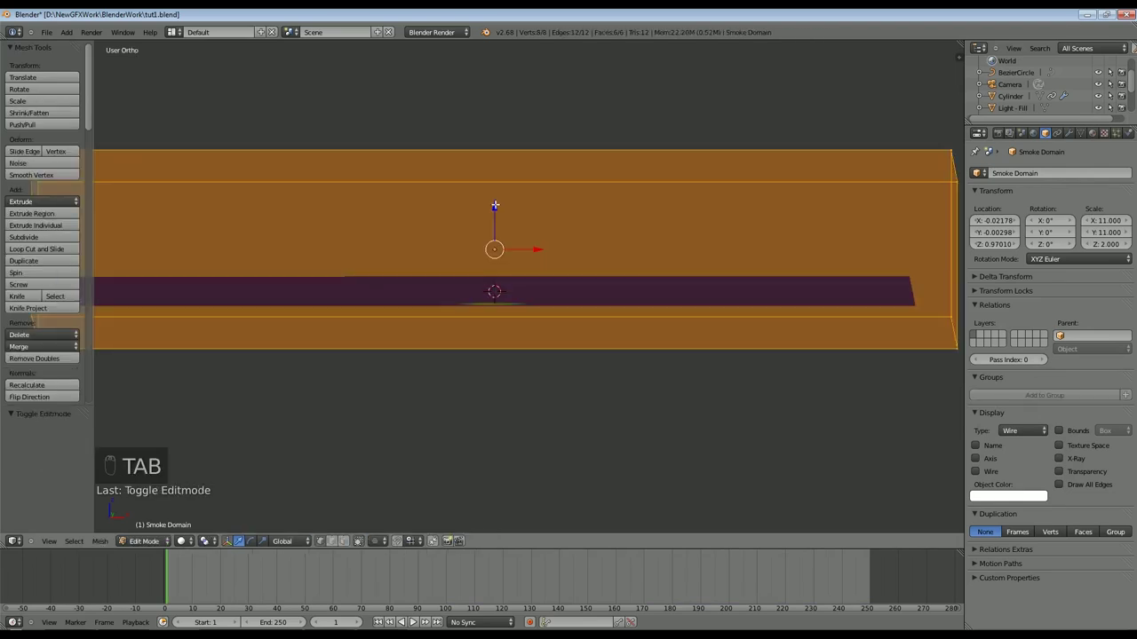
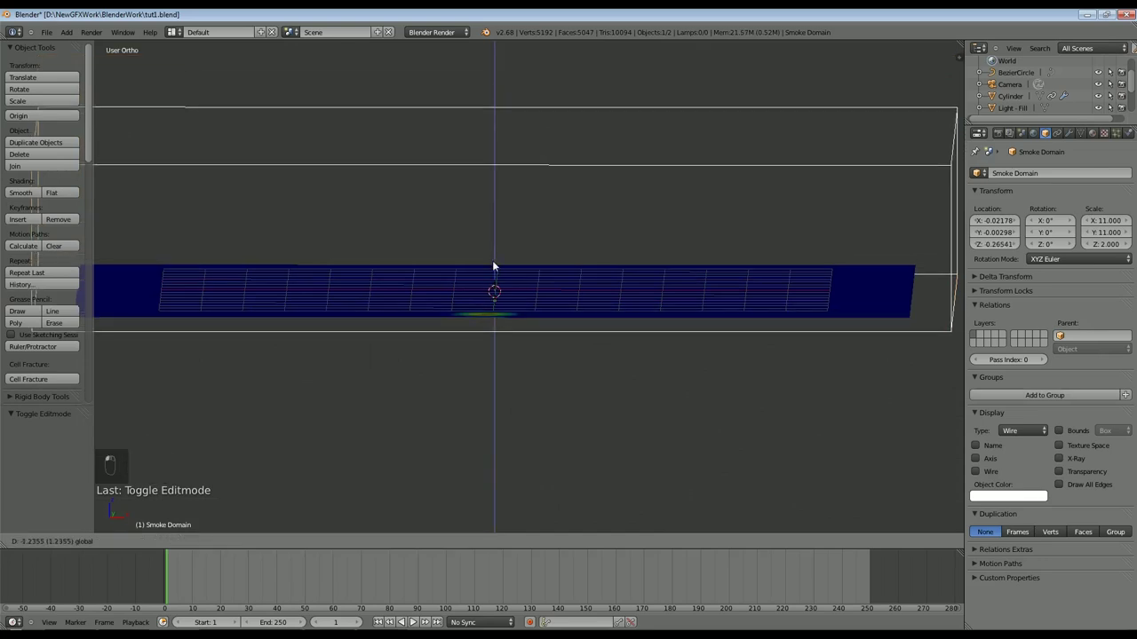
- Stretch the domain taller to about 4.33 on Z and check it through the camera
key(s)
key(Tab)
key(Tab)
key(KP_0)
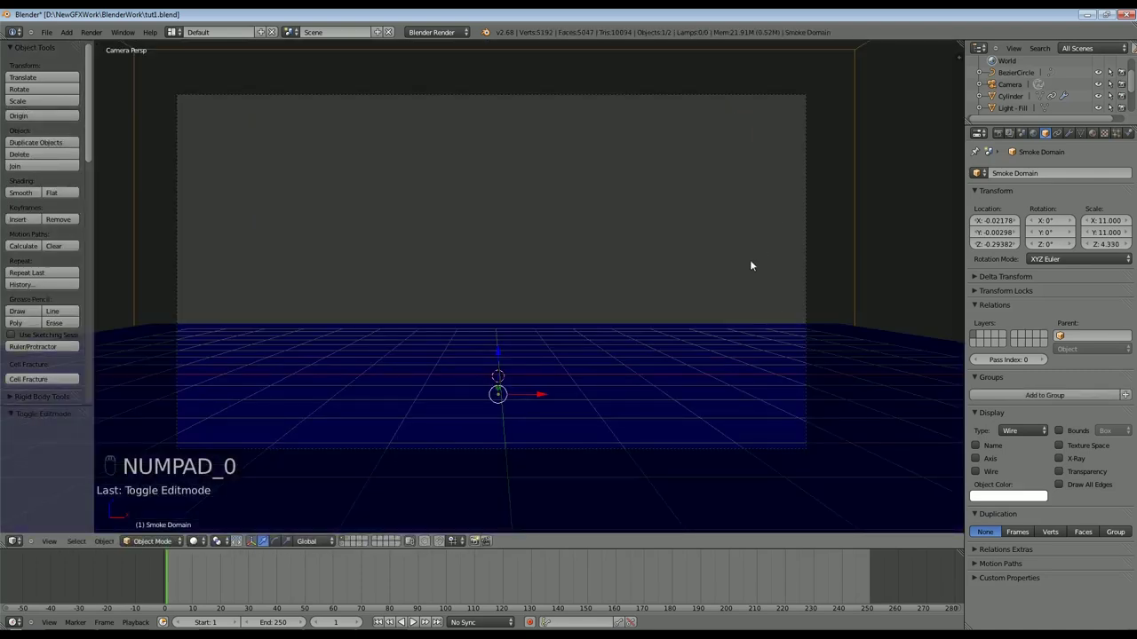
- Move the camera further back and higher above the smoke domain
click(343, 552)
key(g)
click(595, 368)
key(g)
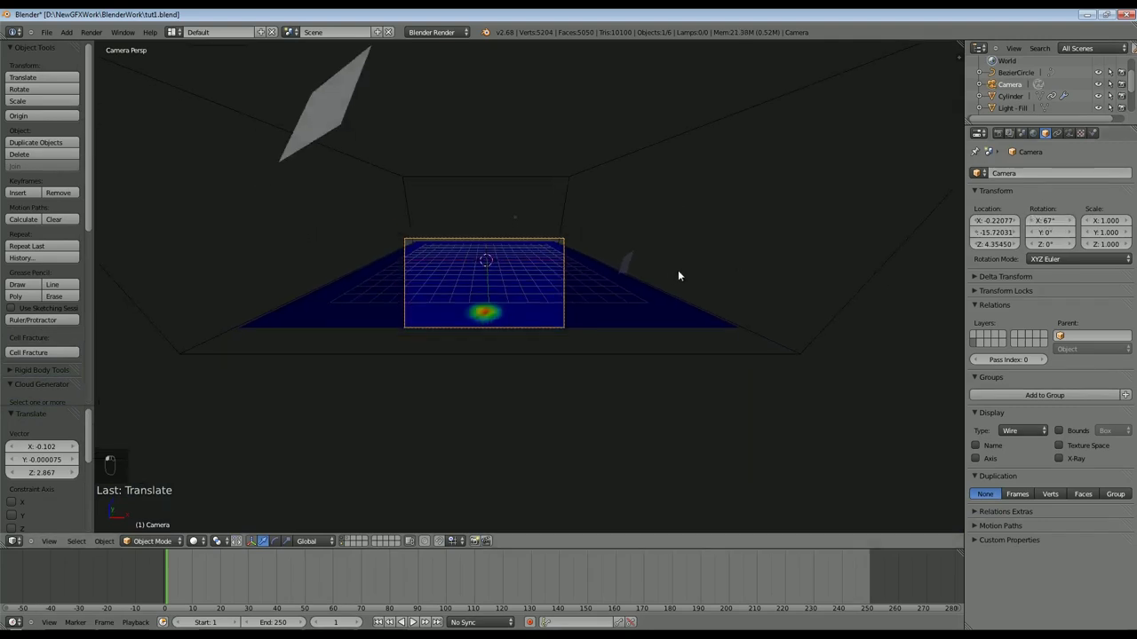
key(g)
- Play the smoke simulation so dark smoke fills the domain, orbiting to look down on it
key(g)
drag(465, 609, 420, 623)
drag(419, 622, 598, 344)
drag(598, 344, 604, 324)
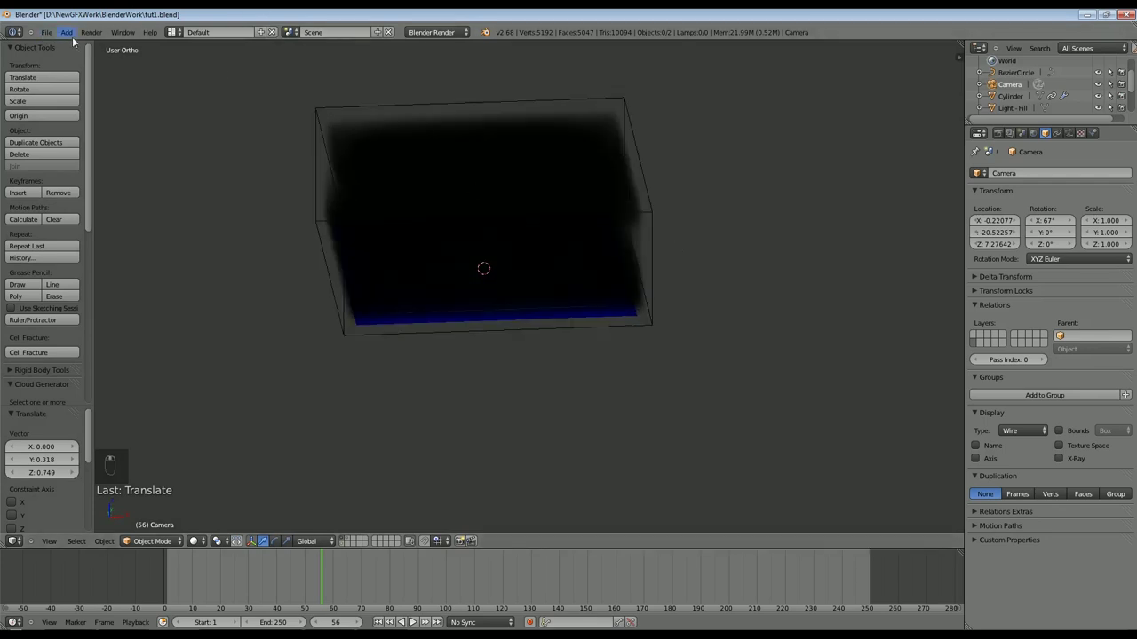
drag(72, 33, 215, 185)
- Place the new Sun lamp high beside the domain along X, then select the plane
middle_click(215, 185)
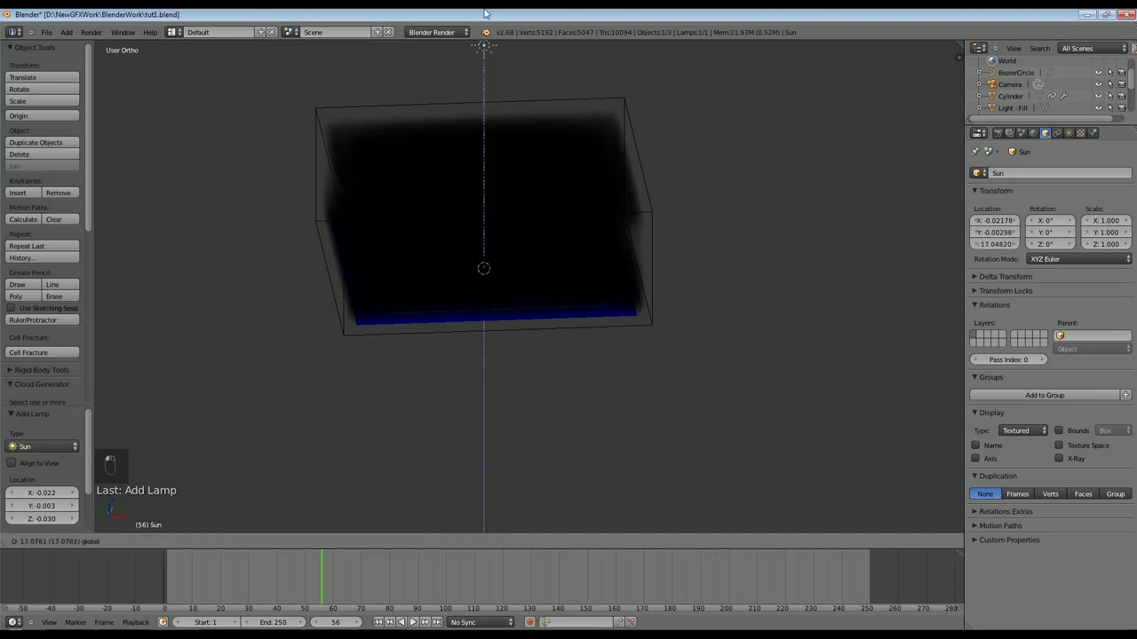
drag(485, 15, 533, 242)
key(r)
drag(616, 120, 653, 244)
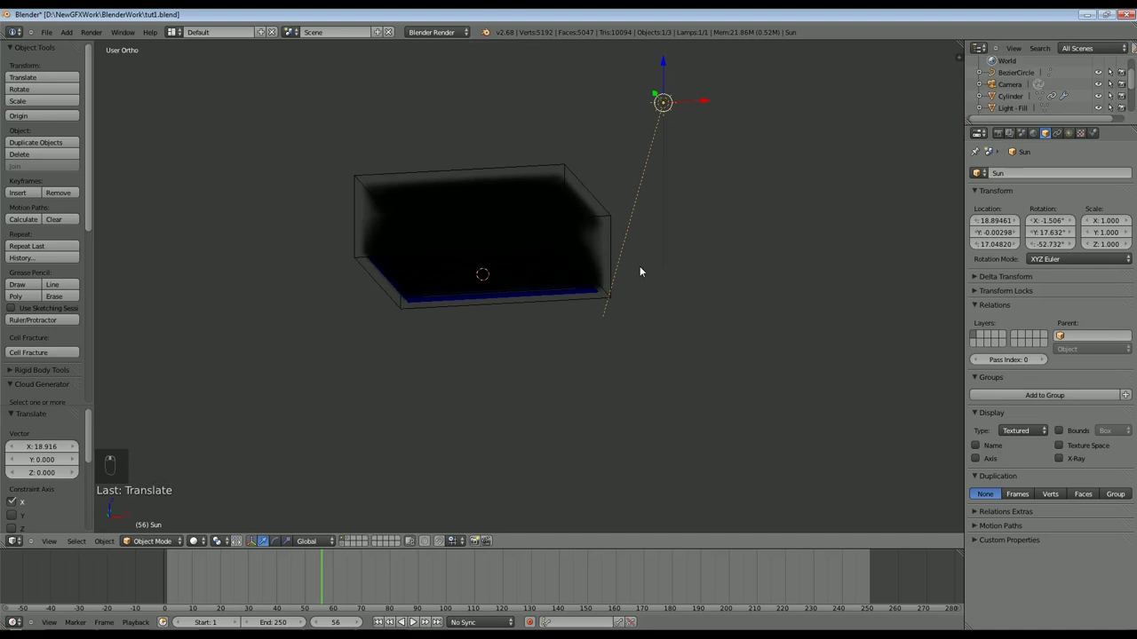
drag(672, 270, 794, 437)
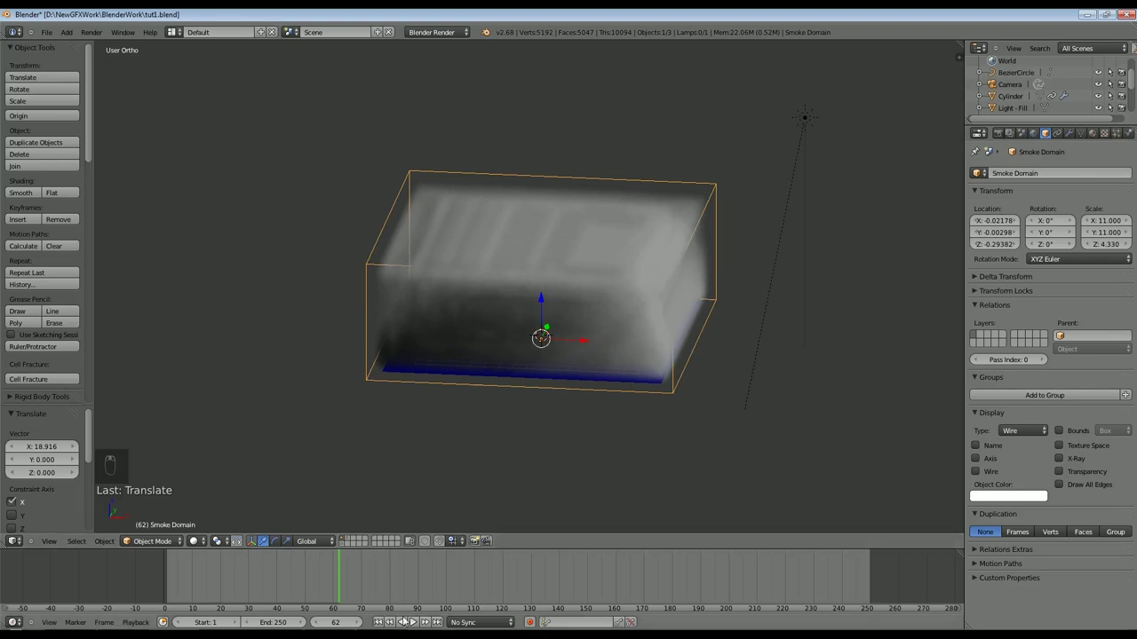
drag(412, 626, 599, 383)
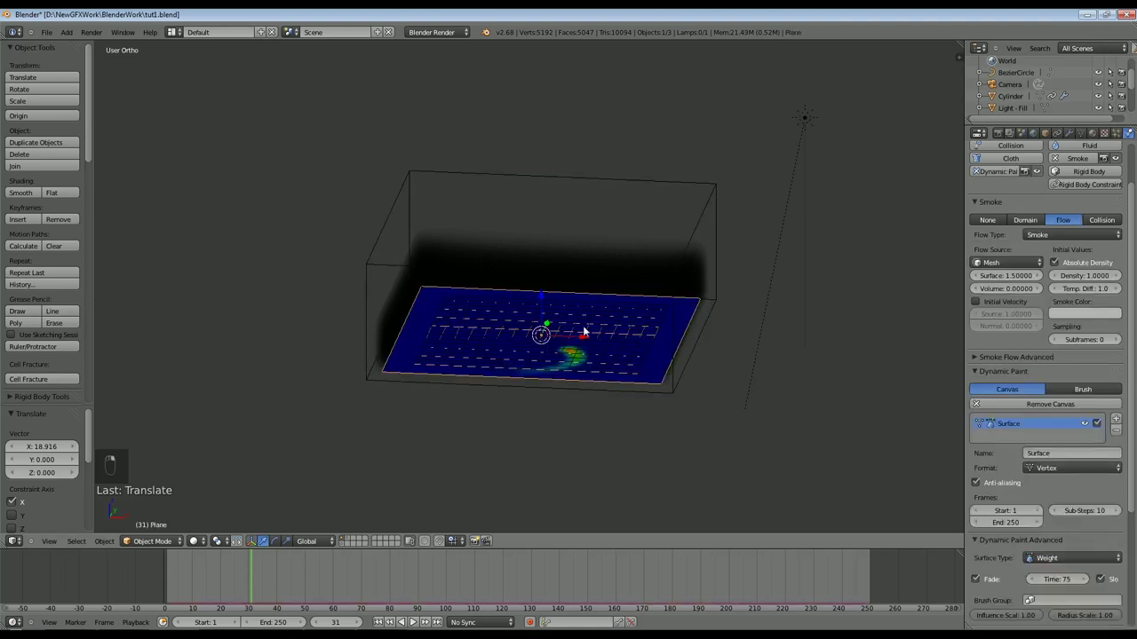
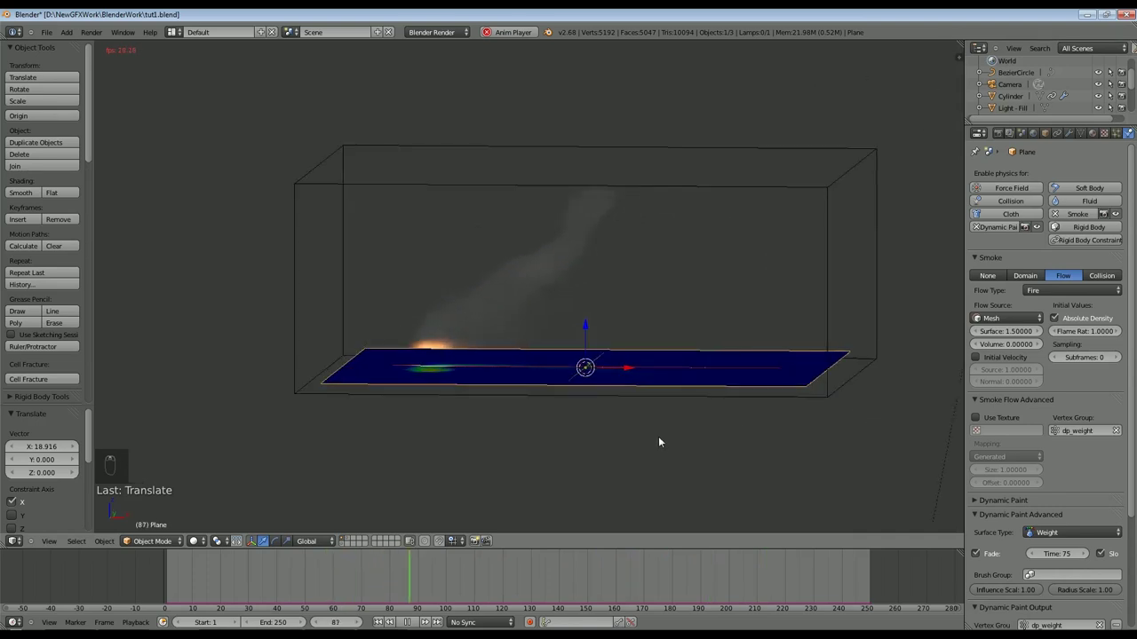
- Orbit closer to inspect the fire trail emitted from the dp_weight path
drag(825, 342, 674, 502)
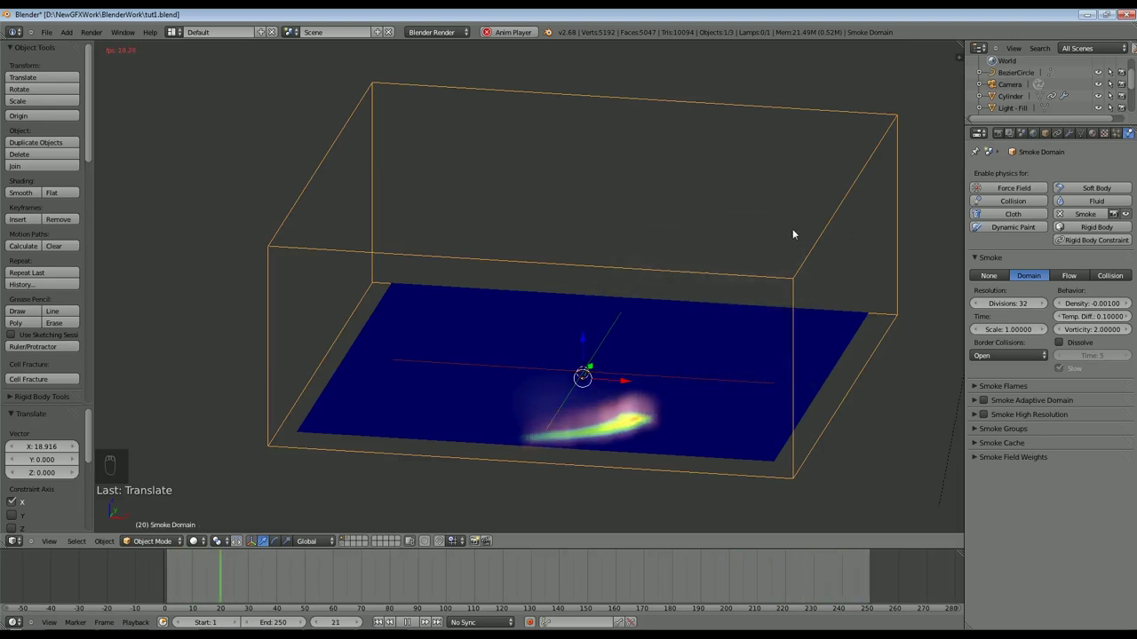
- Adjust the Smoke Domain settings toward the adaptive, high-resolution flame setup
drag(1060, 223, 991, 430)
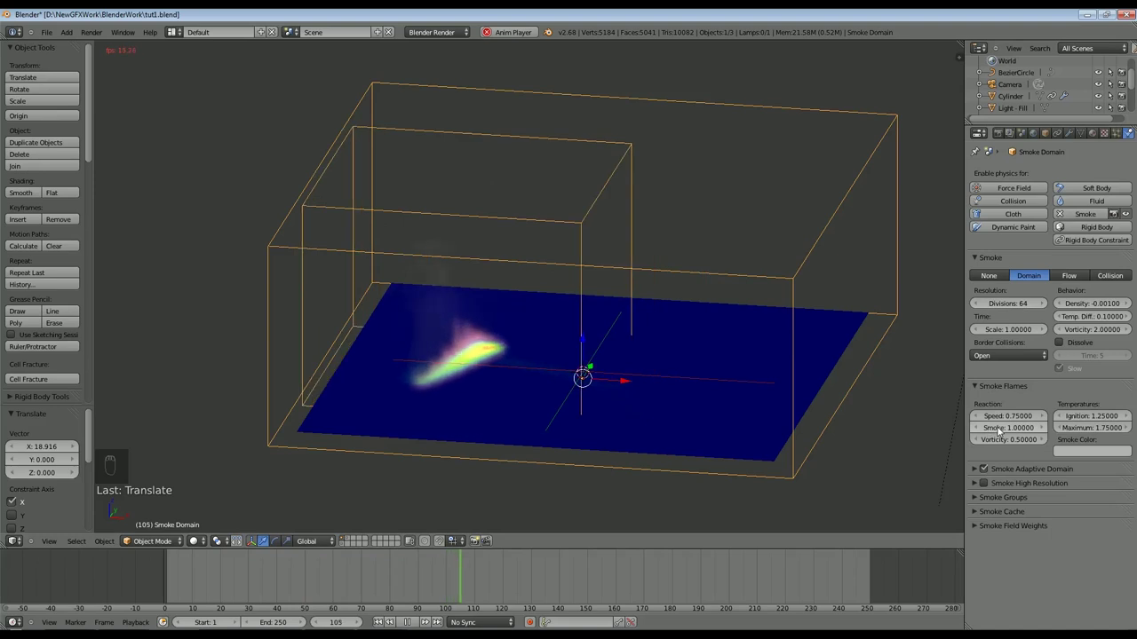
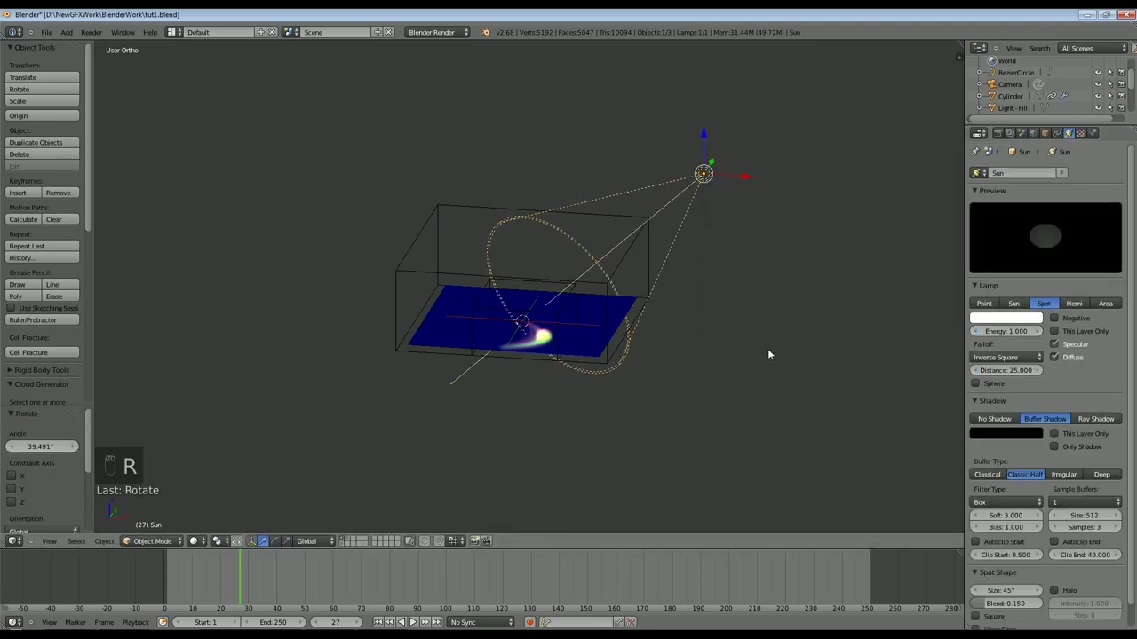
- Rotate the Spot lamp to aim down at the flame trail on the plane
key(r)
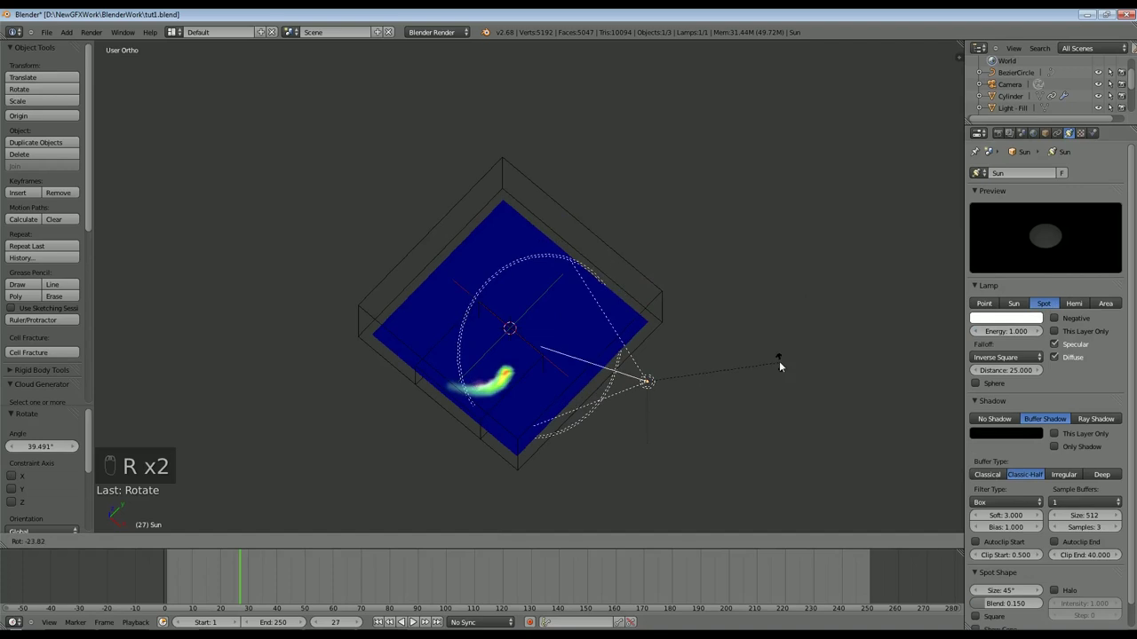